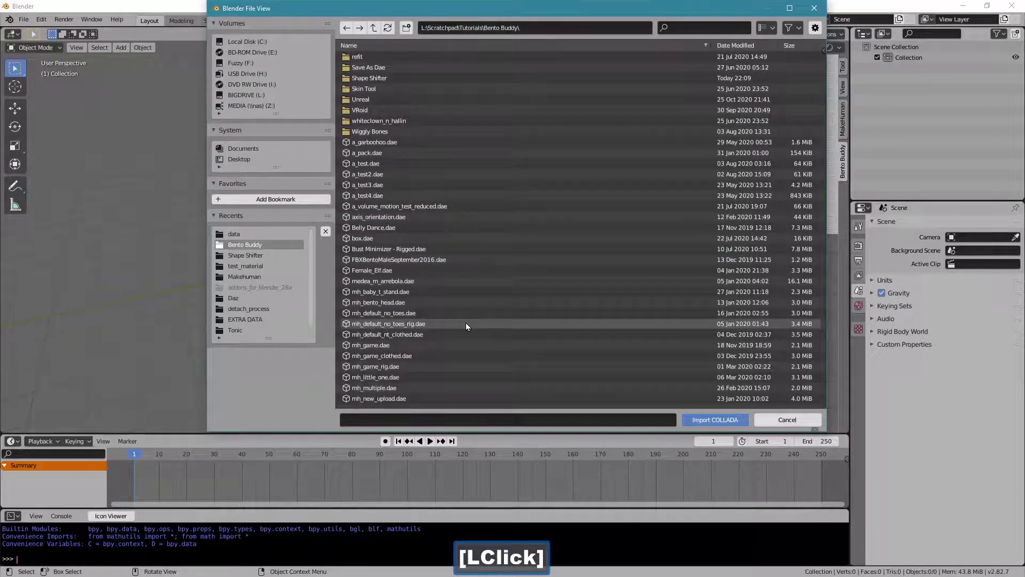
Import the rigged MakeHuman COLLADA file mh_default_no_toes.dae into the empty scene
{"action": "left_click", "coordinate": [453, 315]}
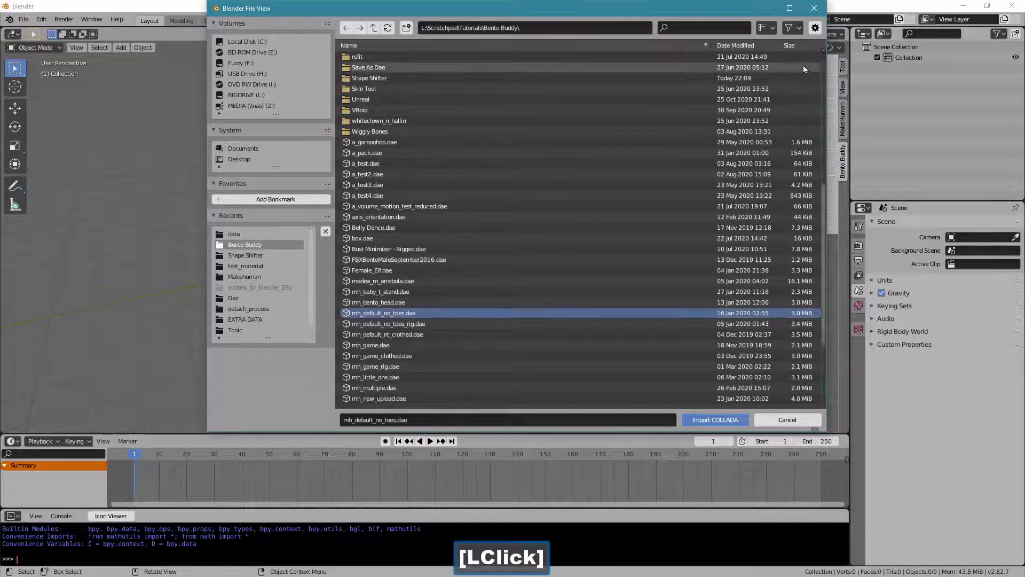
{"action": "type", "text": "["}
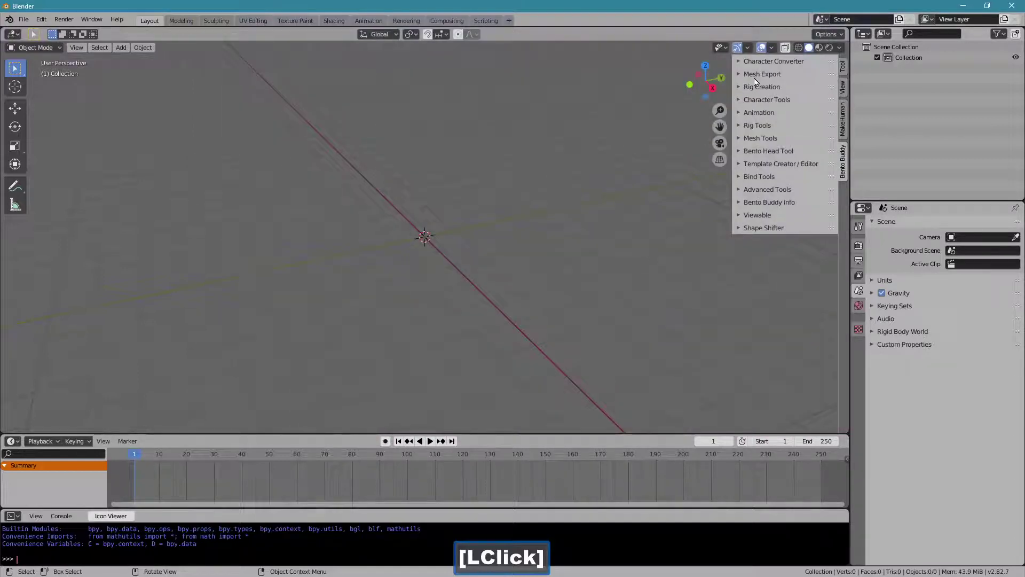
Zoom in on the character and select the mh_default_no_toes_rig armature to show its bones
{"action": "left_click", "coordinate": [408, 246]}
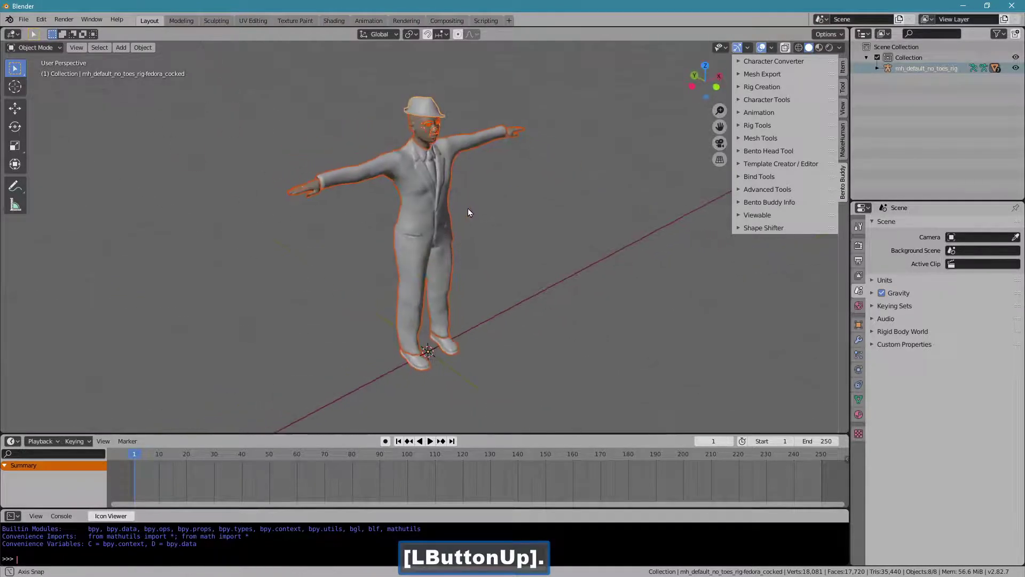
{"action": "left_click", "coordinate": [471, 211]}
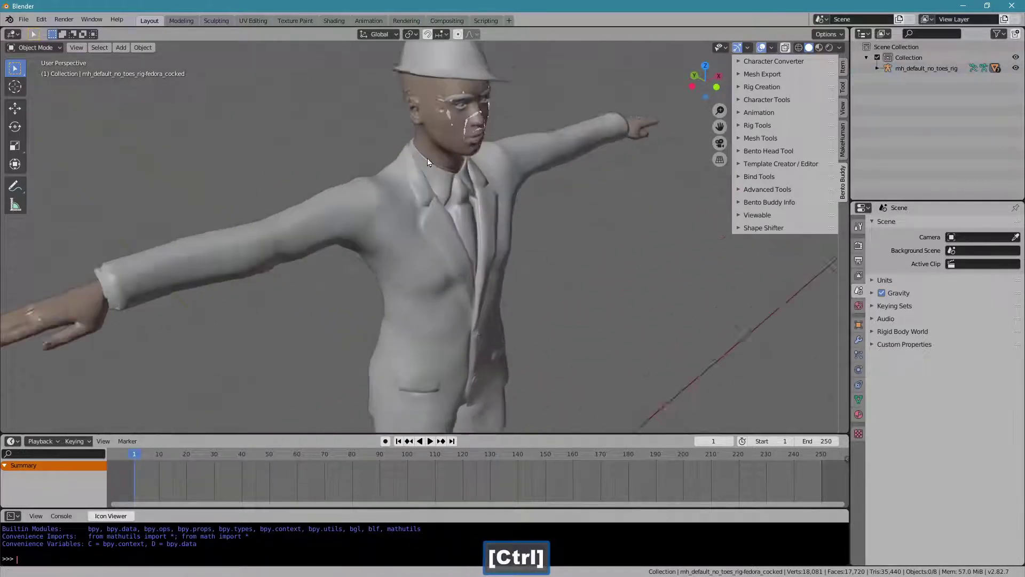
{"action": "left_click", "coordinate": [454, 107]}
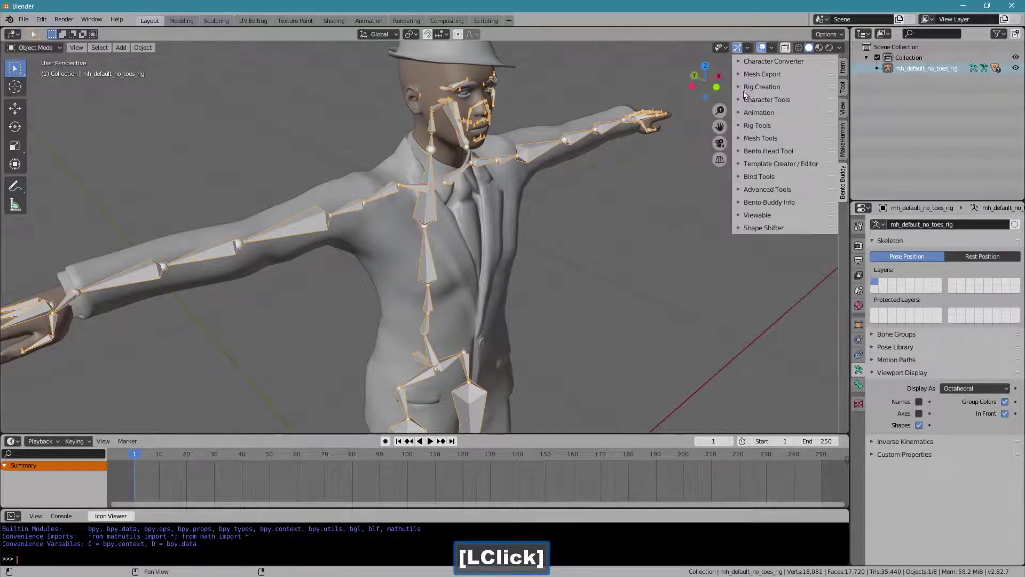
Add a default Bento Buddy rig, place it beside the character, and select the MakeHuman rig
{"action": "double_click", "coordinate": [758, 108]}
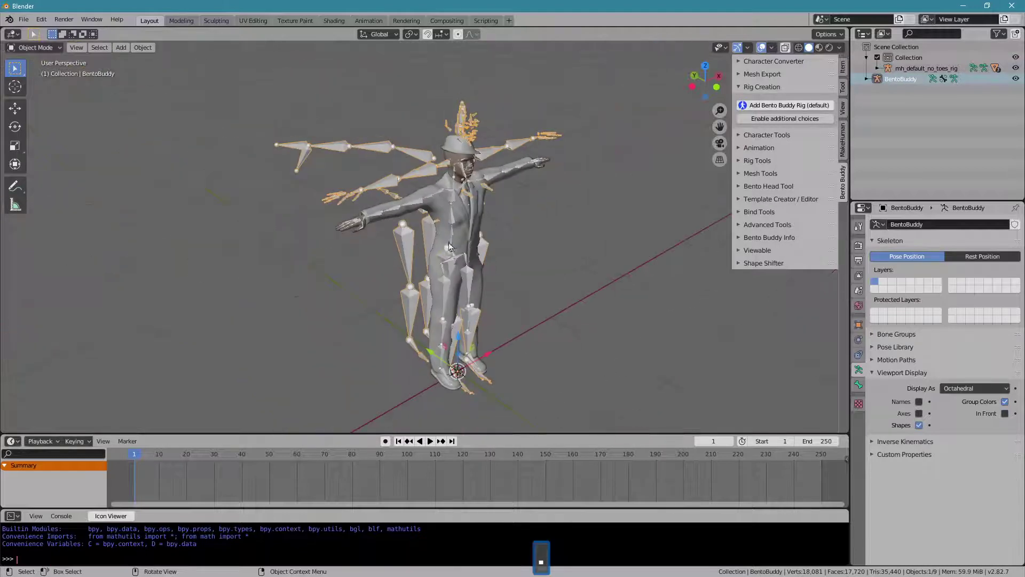
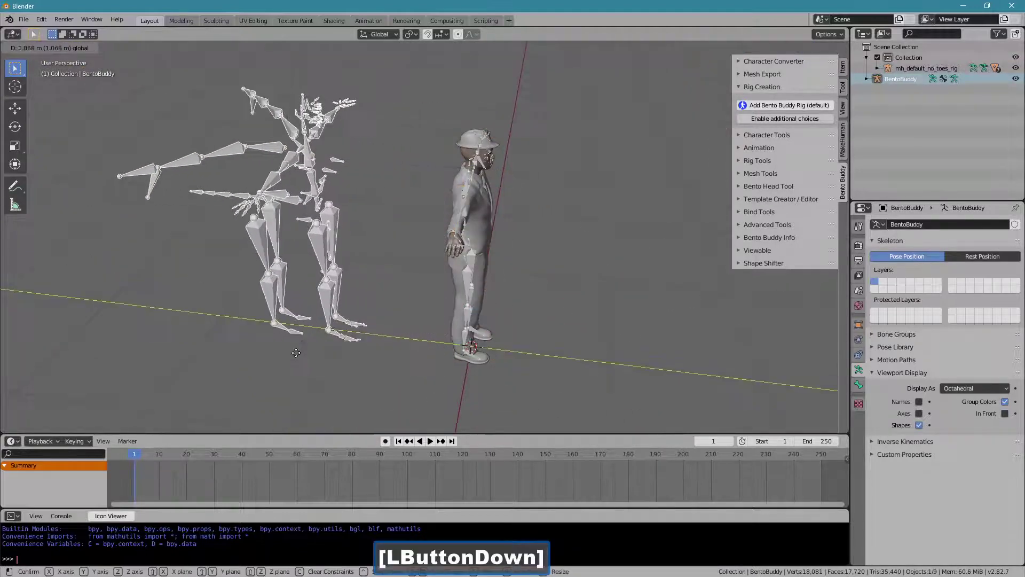
{"action": "left_click", "coordinate": [479, 269]}
{"action": "left_click", "coordinate": [764, 62]}
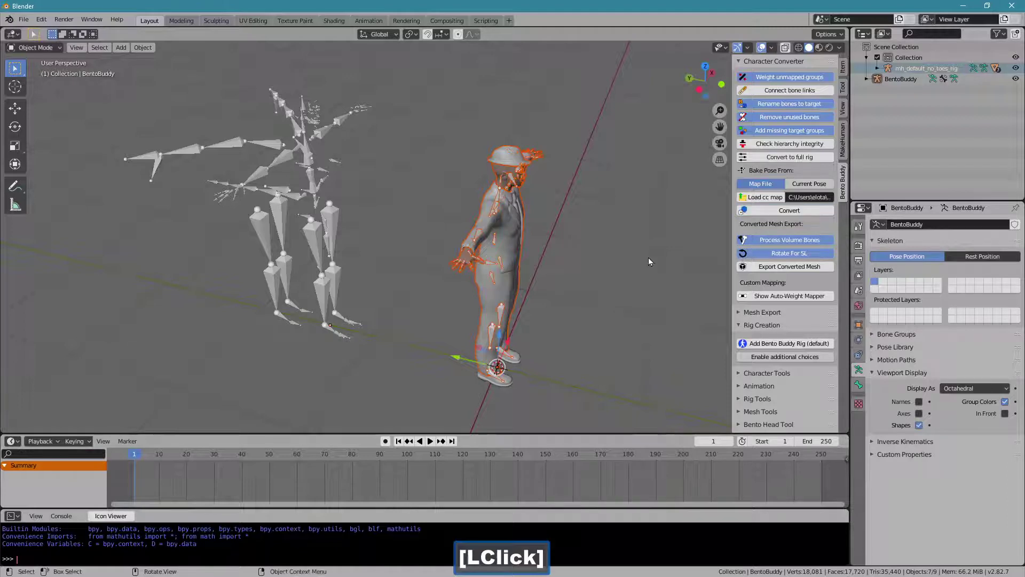
Expand the Shape Shifter morph tools and set the BentoBuddy rig as the morph source
{"action": "left_click", "coordinate": [749, 66]}
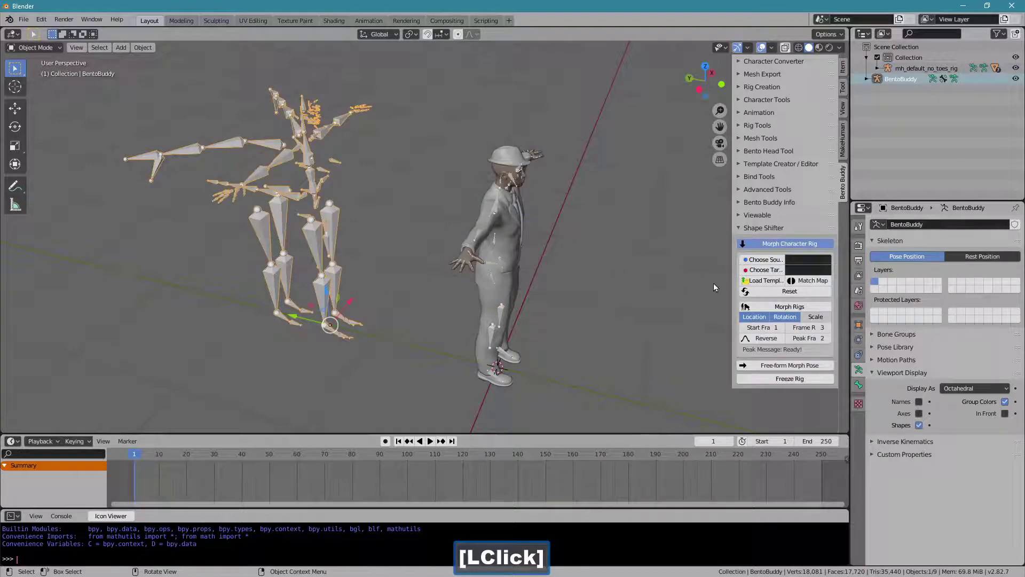
{"action": "left_click", "coordinate": [735, 273]}
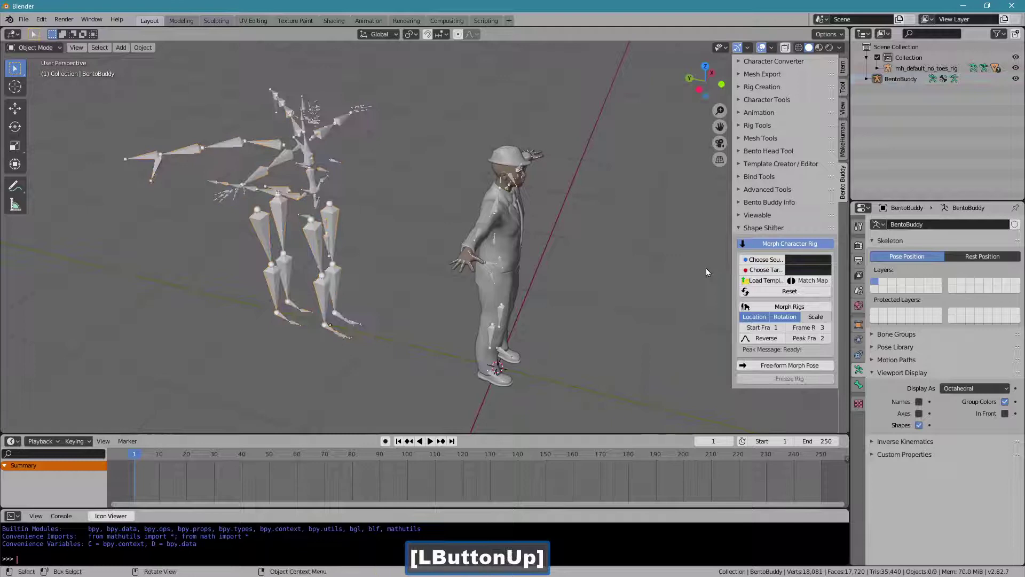
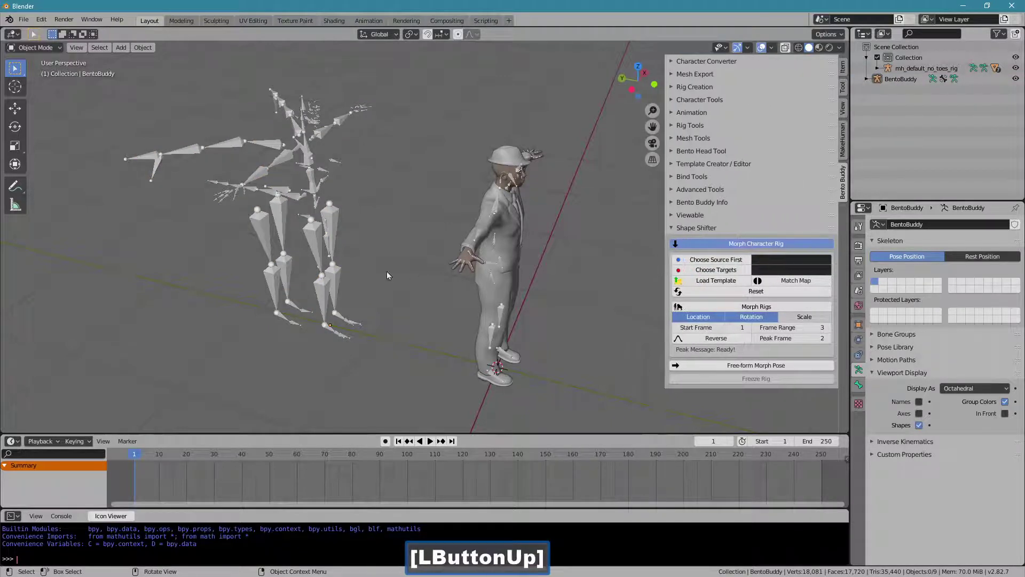
Set the MakeHuman rig as morph target, enable Match Map, frame range 20, and morph the rigs
{"action": "left_click", "coordinate": [316, 271]}
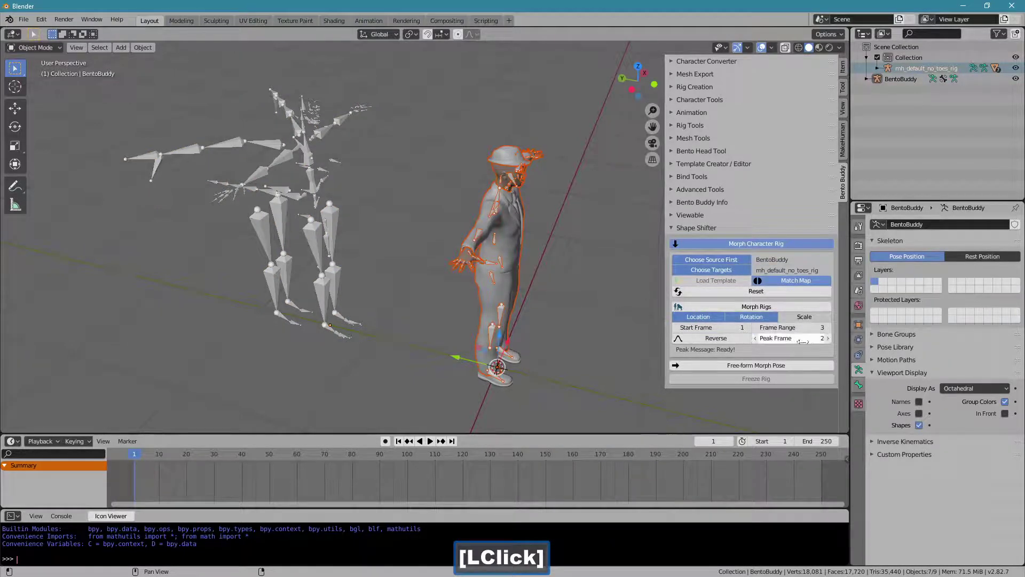
{"action": "left_click", "coordinate": [807, 327]}
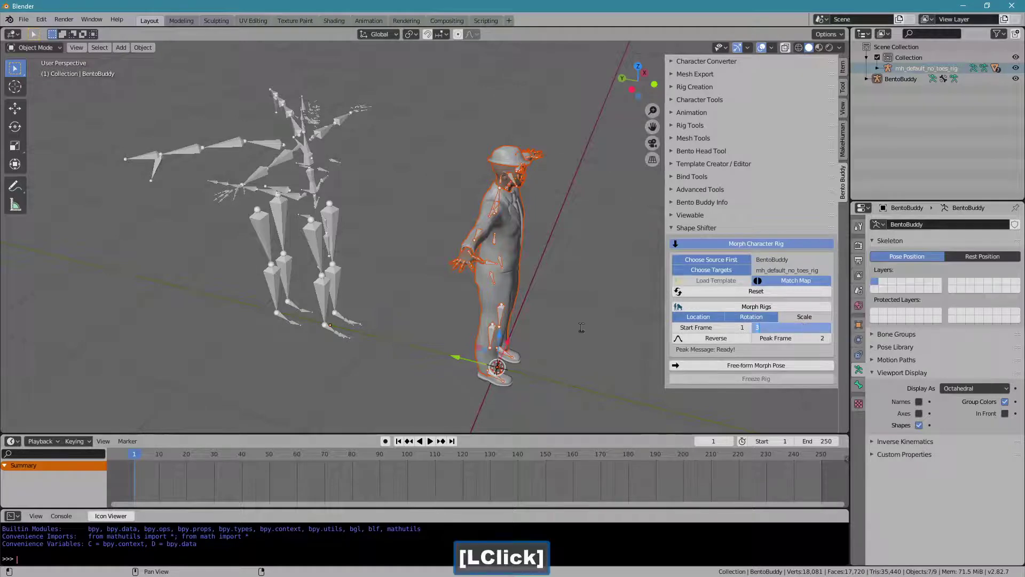
{"action": "type", "text": "20"}
{"action": "key", "text": "Return"}
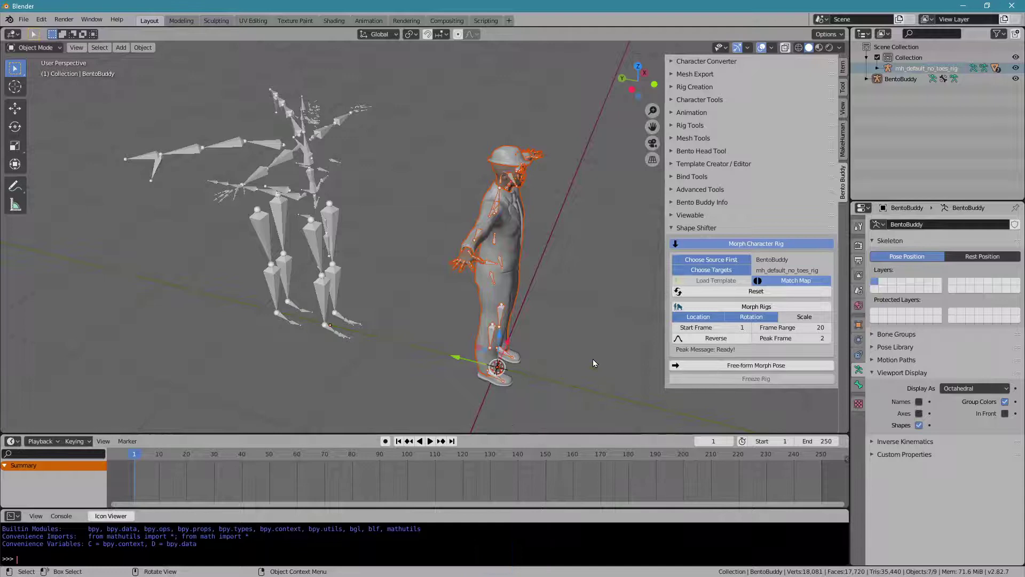
Play the _MORPH_RIG animation on the timeline, its bones shifting toward the character's proportions
{"action": "left_click", "coordinate": [729, 313]}
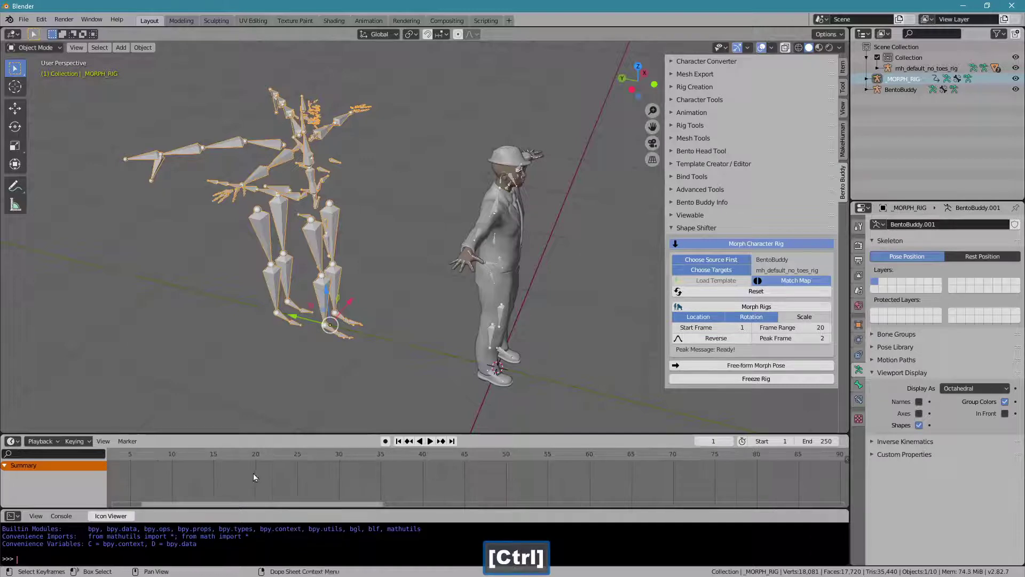
{"action": "left_click", "coordinate": [442, 455]}
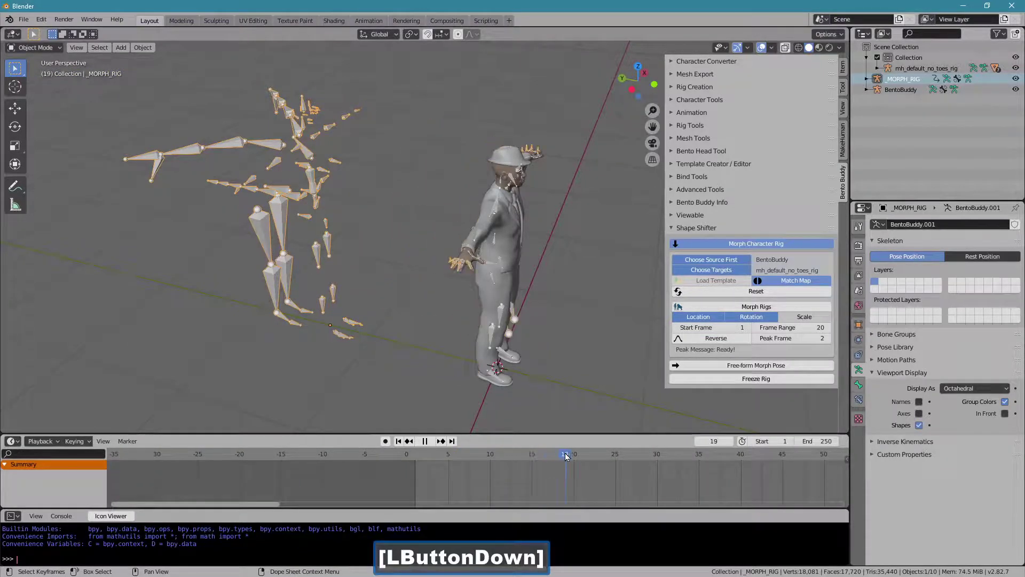